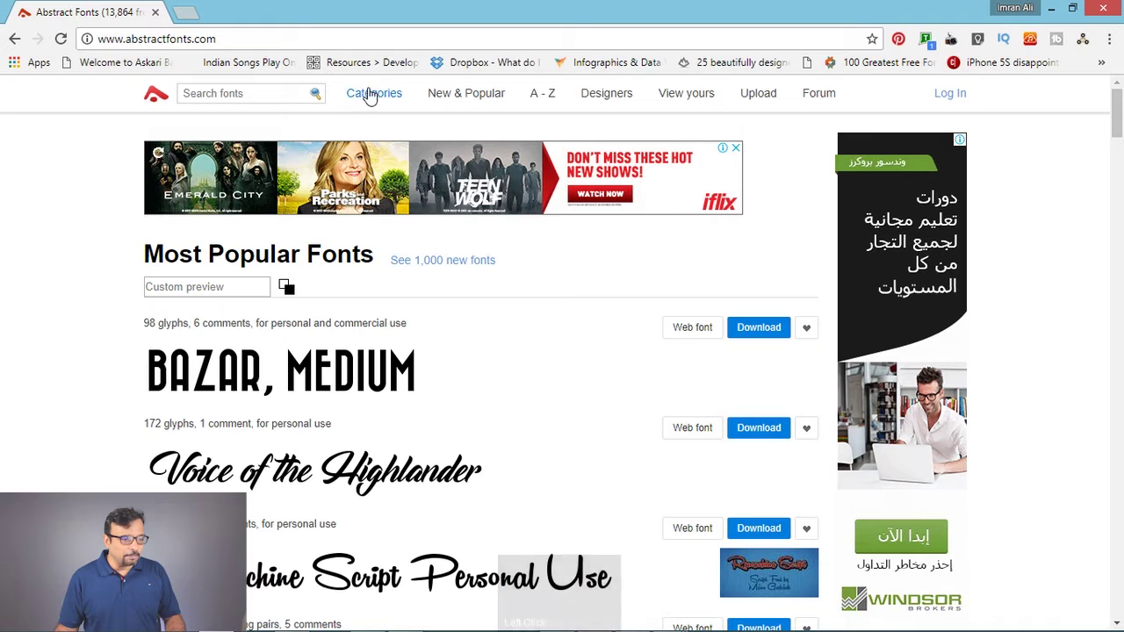
Step: Browse to the Cartoon category from the site's Categories menu
{"action": "left_click", "coordinate": [378, 105]}
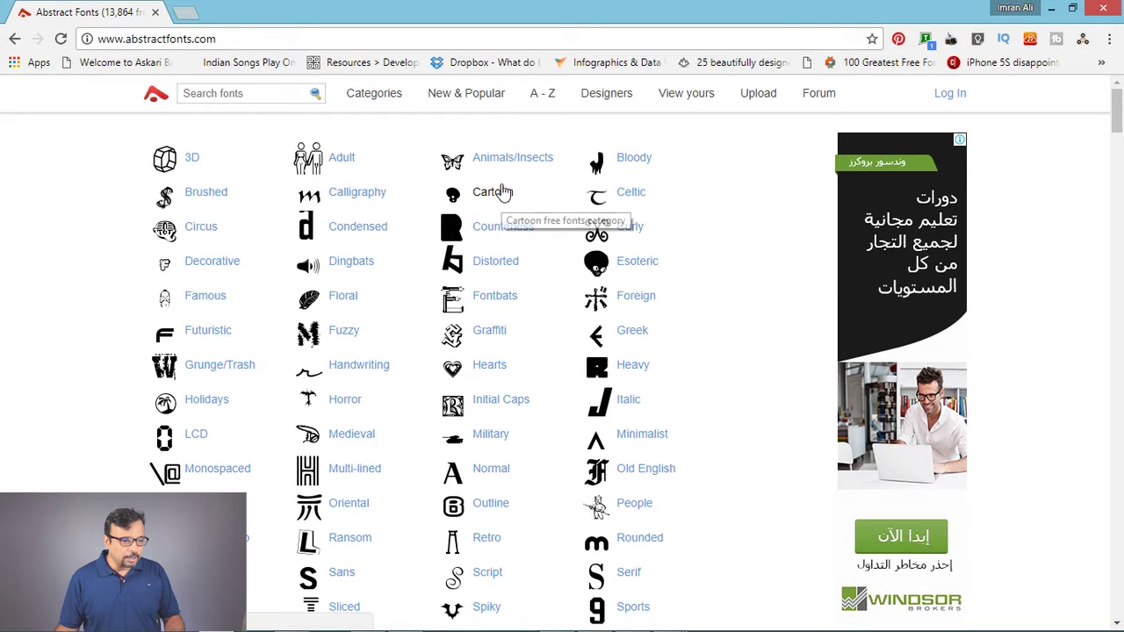
{"action": "left_click", "coordinate": [497, 196]}
{"action": "scroll", "scroll_direction": "down", "scroll_amount": 3}
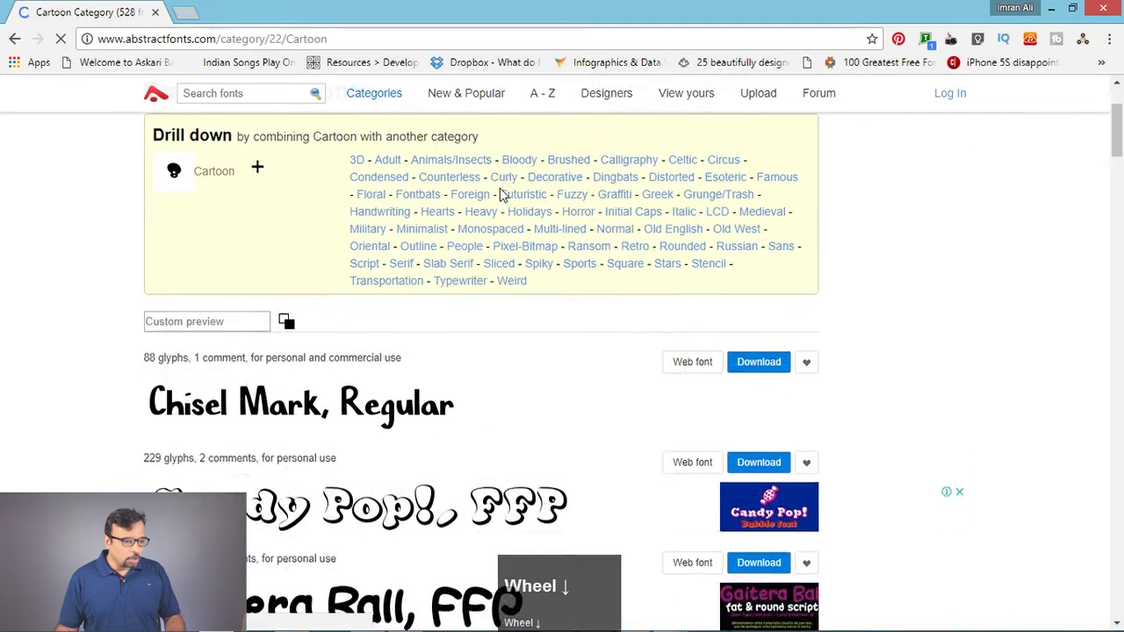
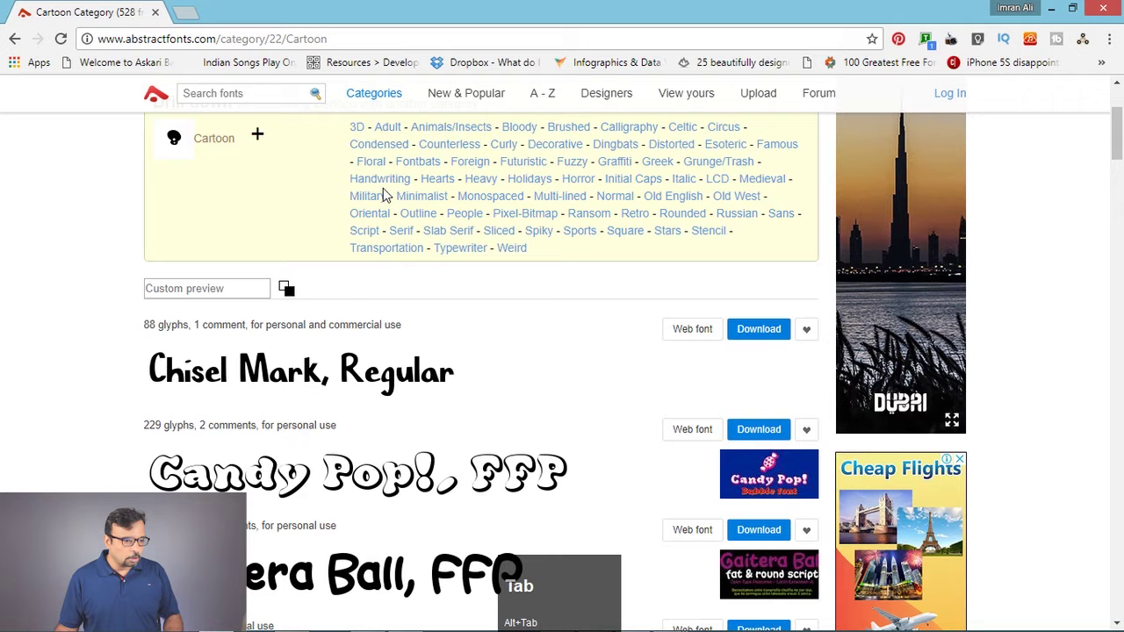
Step: Enter 'The Lion and the Mouse' as custom preview text and browse the previews
{"action": "left_click", "coordinate": [315, 373]}
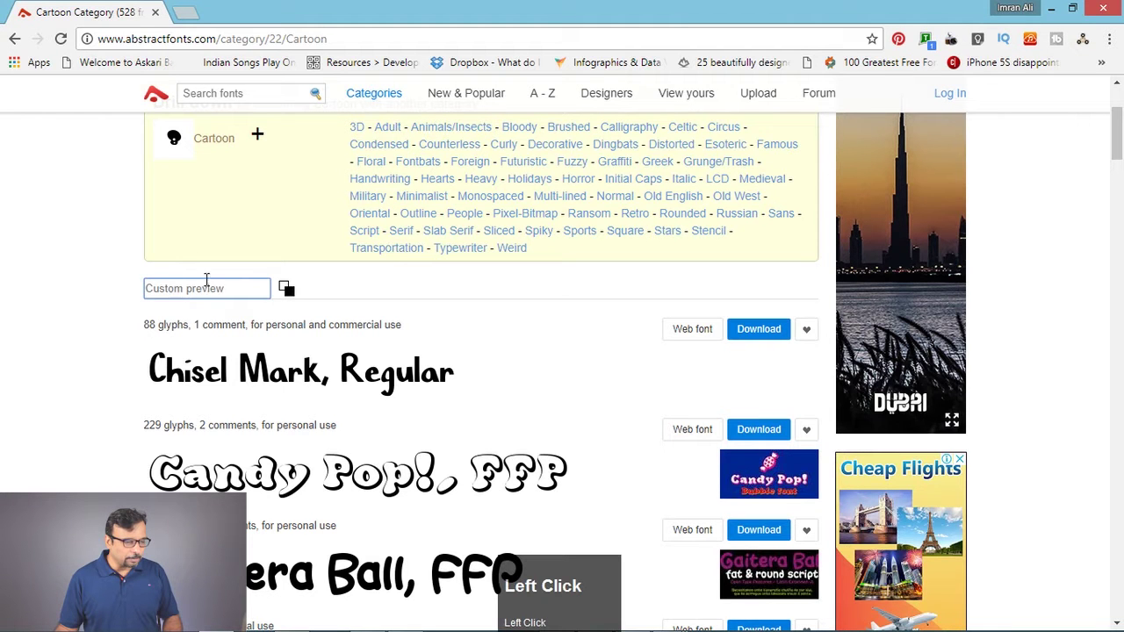
{"action": "left_click", "coordinate": [315, 374]}
{"action": "key", "text": "ctrl+v"}
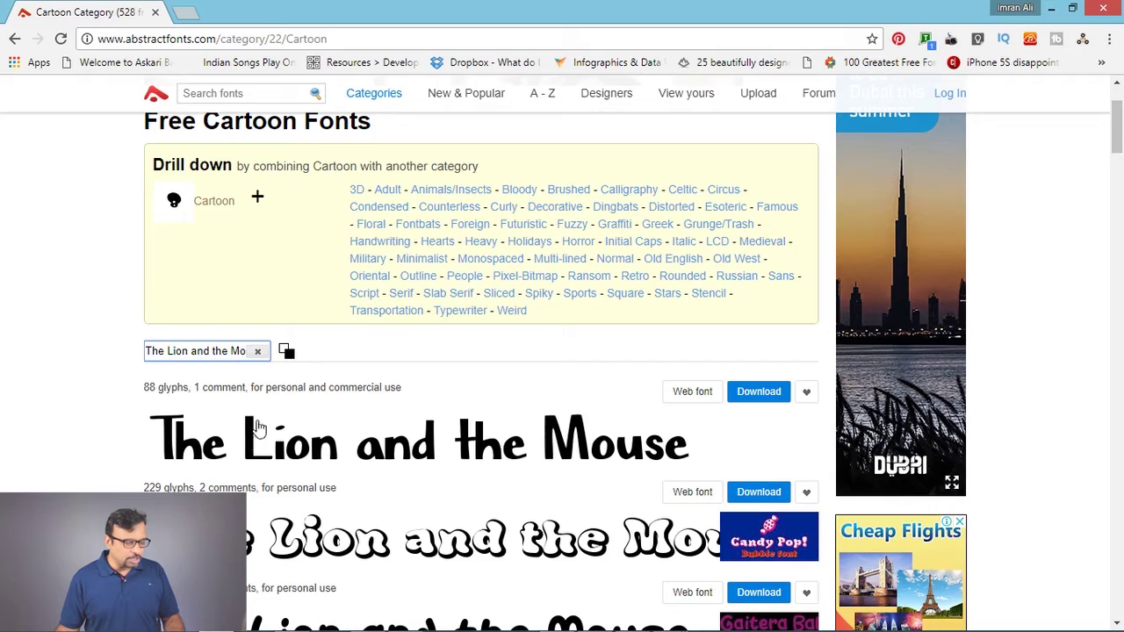
{"action": "scroll", "scroll_direction": "down", "scroll_amount": 3}
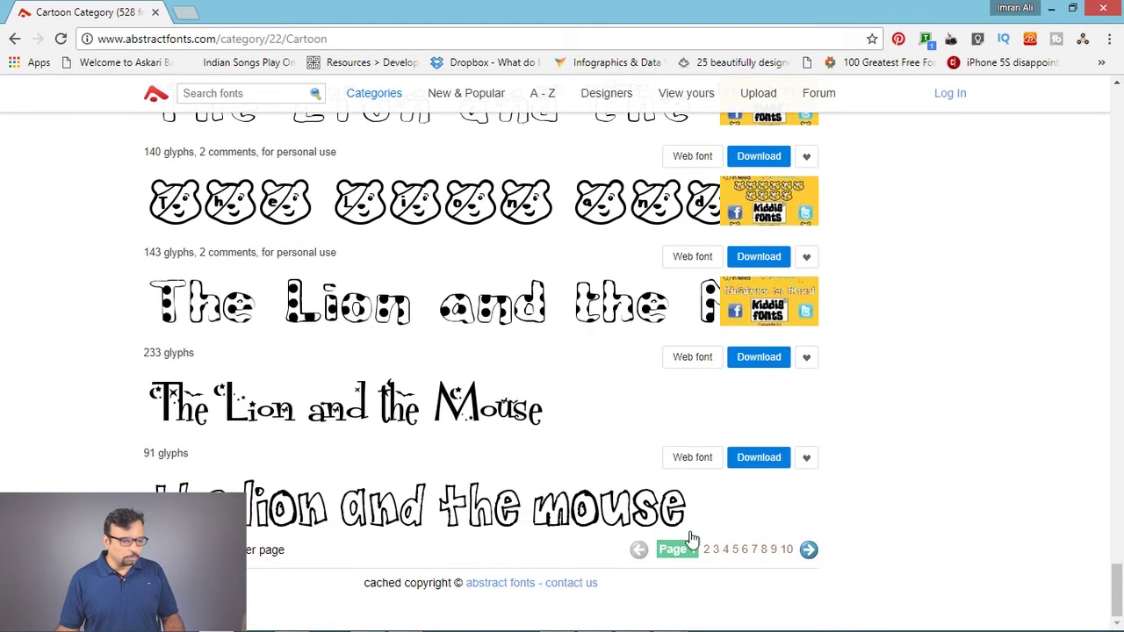
Step: Go to the next page and review Rumpelstiltskin's character map before downloading
{"action": "left_click", "coordinate": [809, 553]}
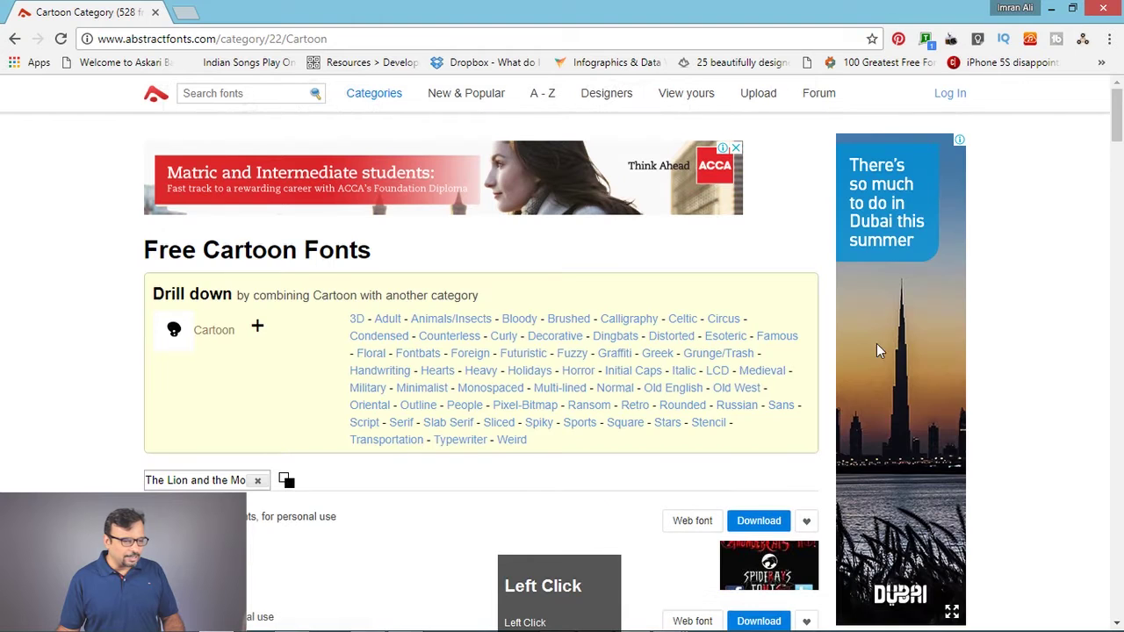
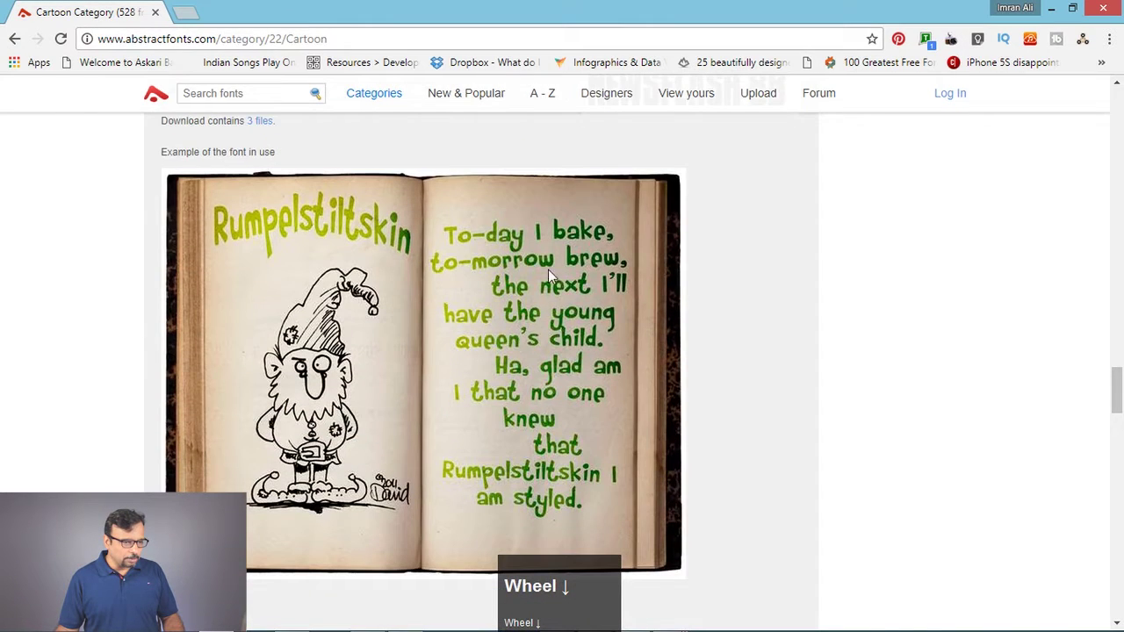
{"action": "scroll", "scroll_direction": "up", "scroll_amount": 3}
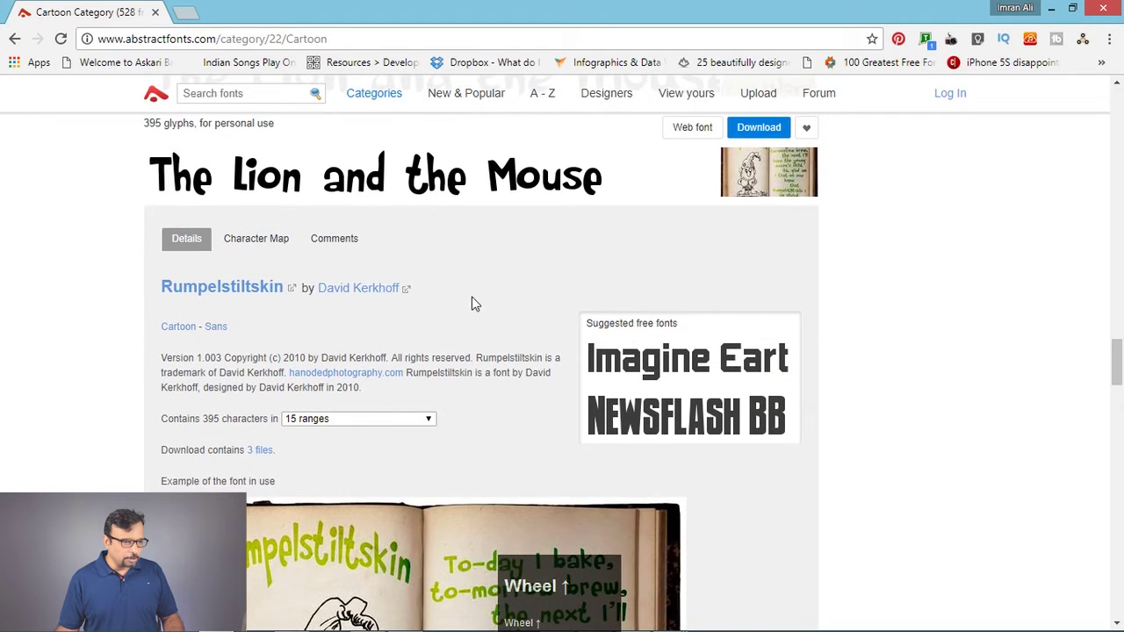
{"action": "left_click", "coordinate": [250, 239]}
{"action": "scroll", "scroll_direction": "down", "scroll_amount": 3}
{"action": "scroll", "scroll_direction": "up", "scroll_amount": 3}
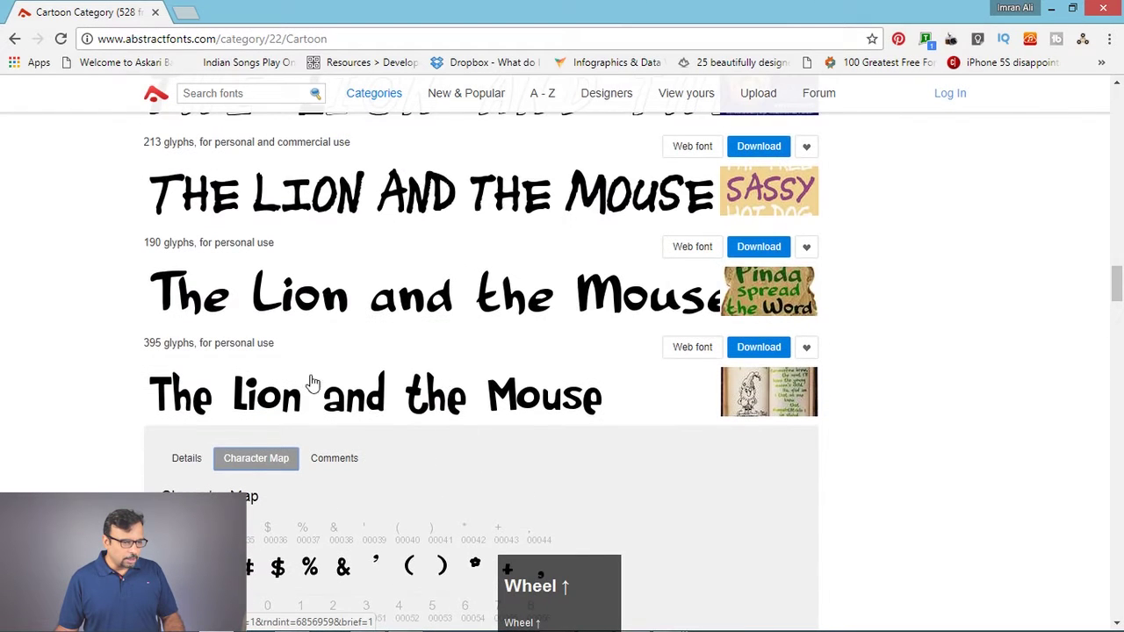
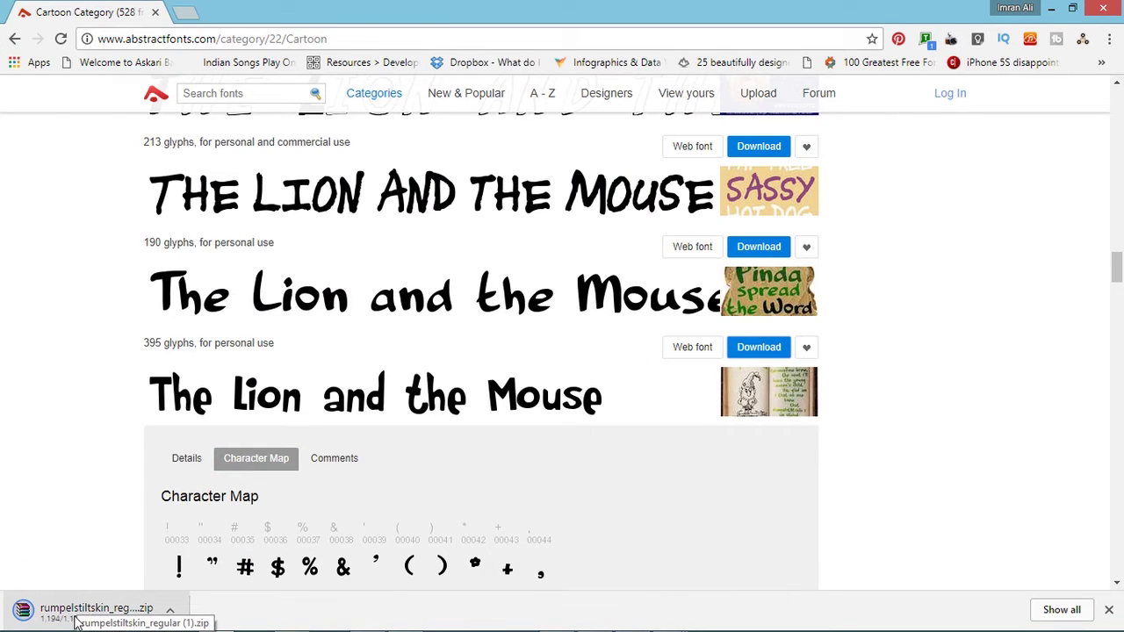
Step: Open the downloaded zip in WinRAR, dismiss the nag, and open Rumpelstiltskin.ttf
{"action": "left_click", "coordinate": [58, 613]}
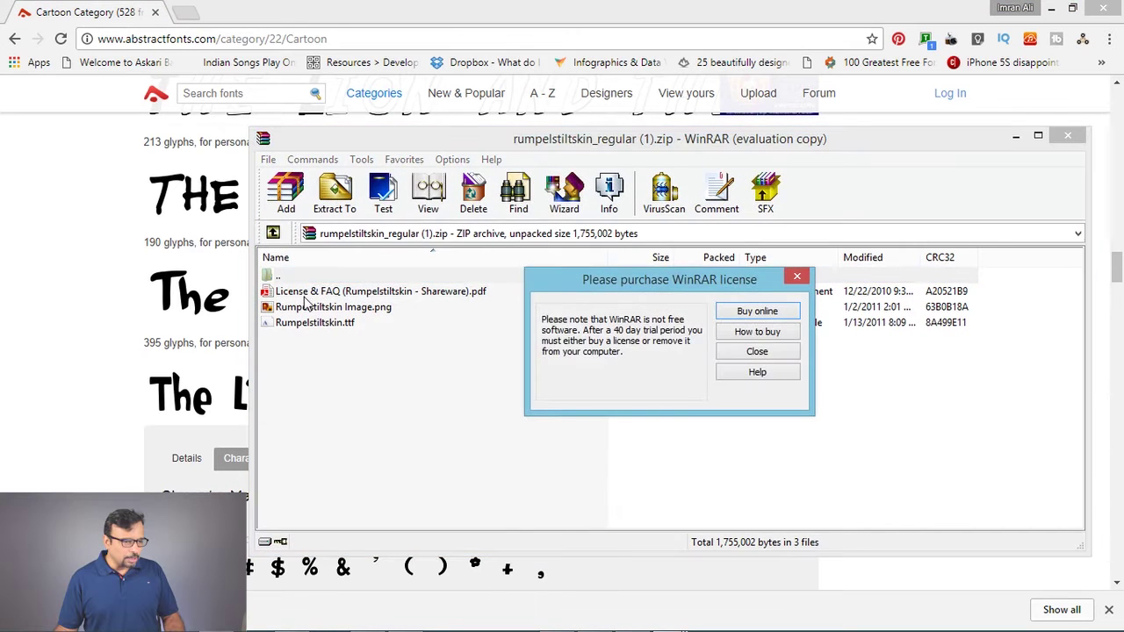
{"action": "left_click", "coordinate": [773, 356]}
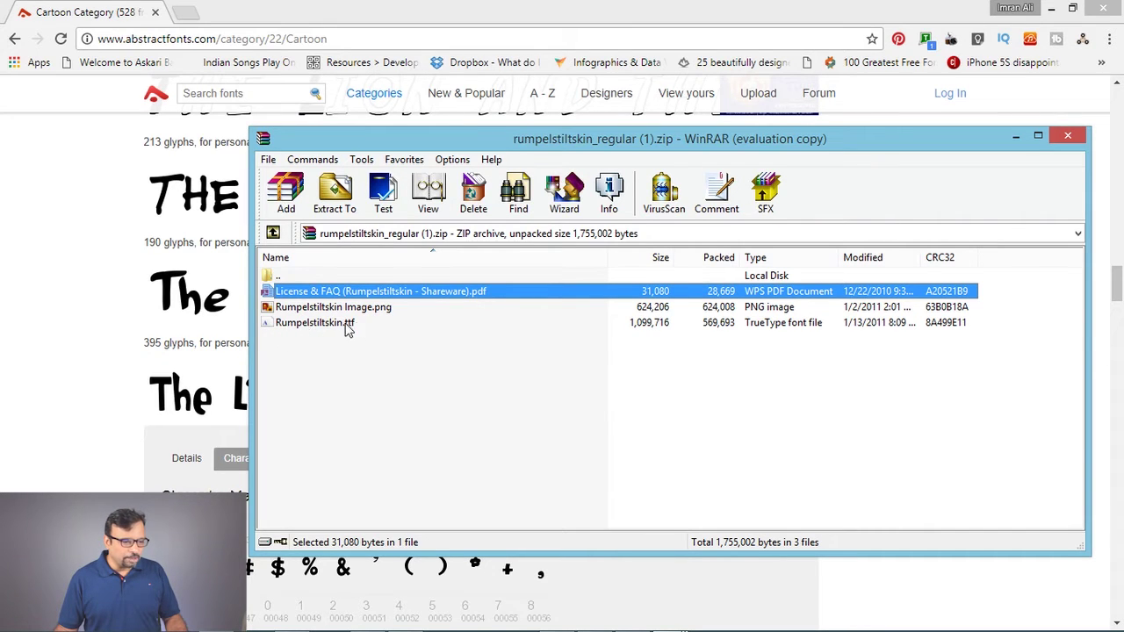
{"action": "left_click", "coordinate": [343, 324]}
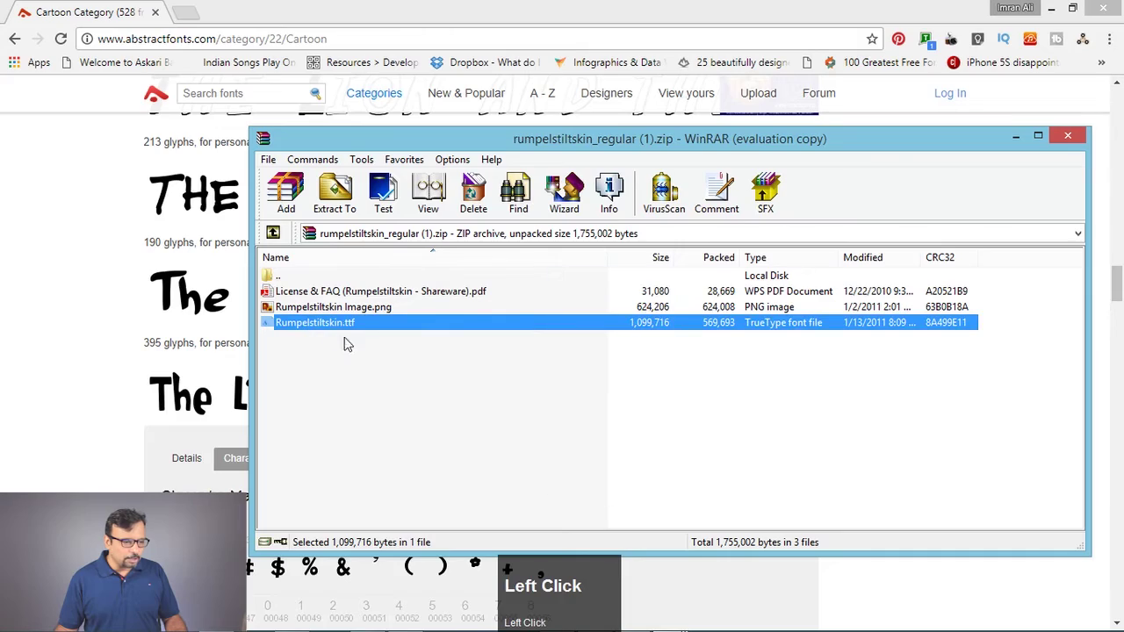
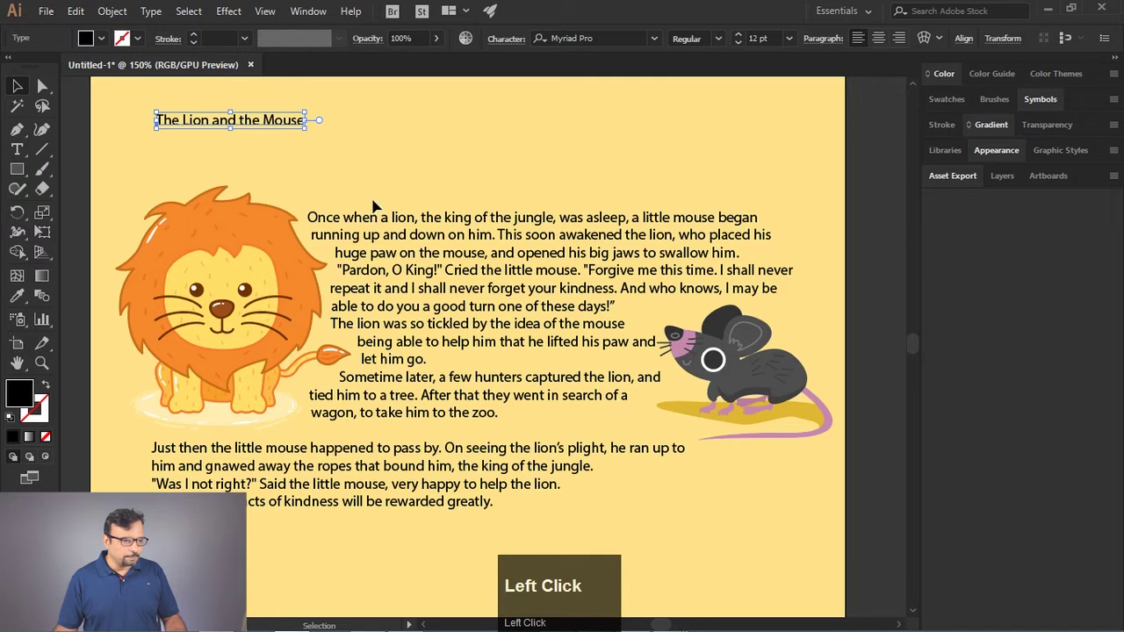
Step: Switch to Illustrator and apply the Rumpelstiltskin font to the title
{"action": "key", "text": "alt+Tab"}
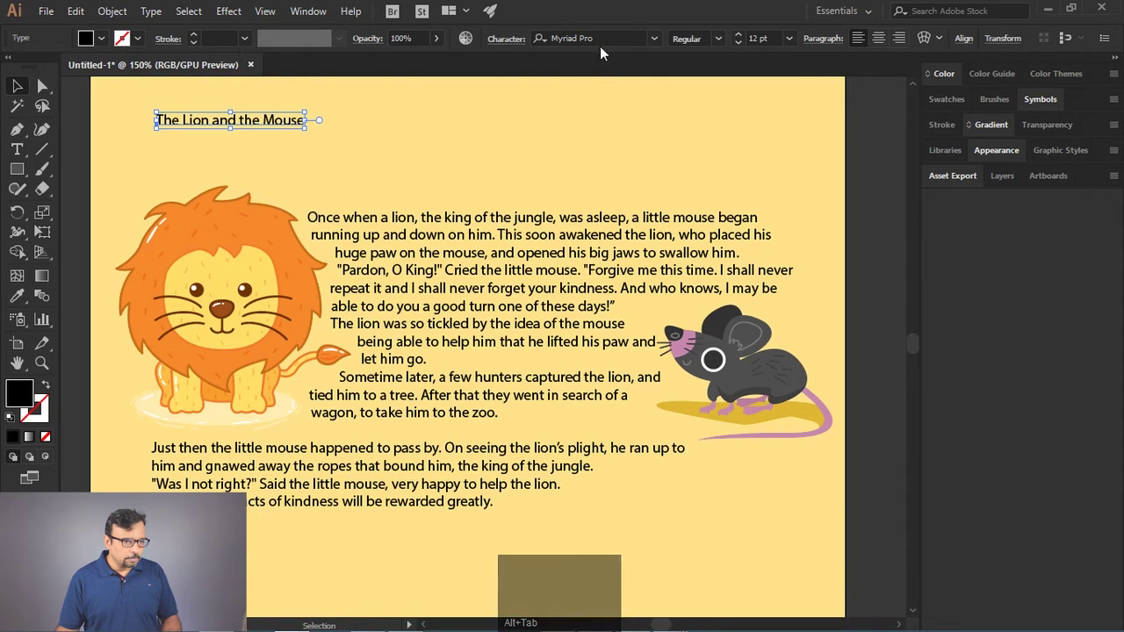
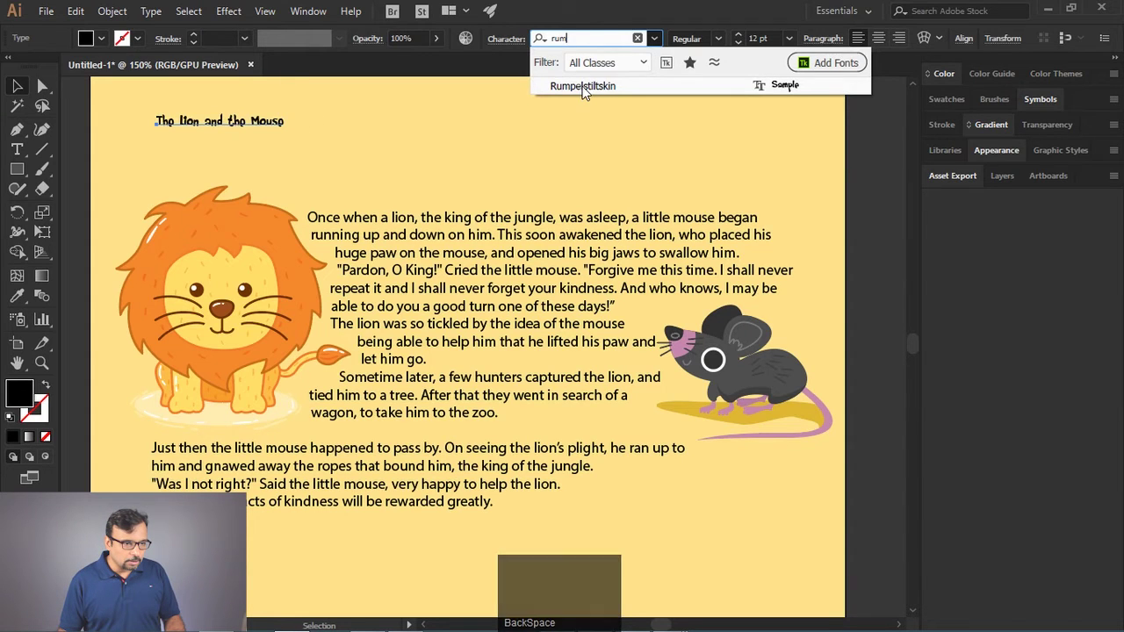
{"action": "left_click", "coordinate": [587, 92]}
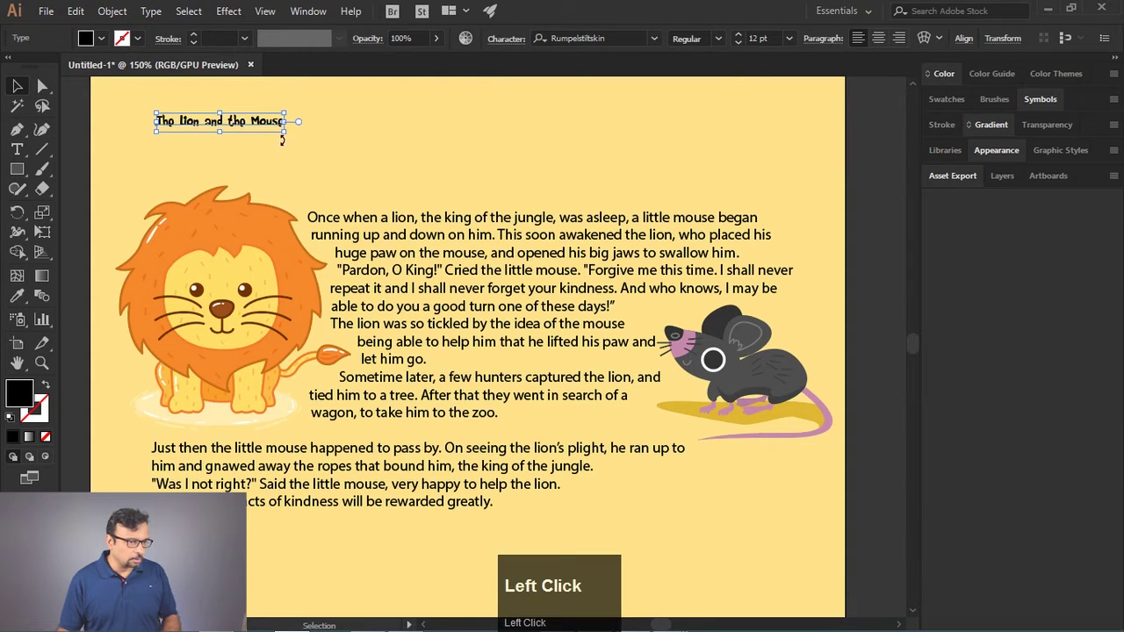
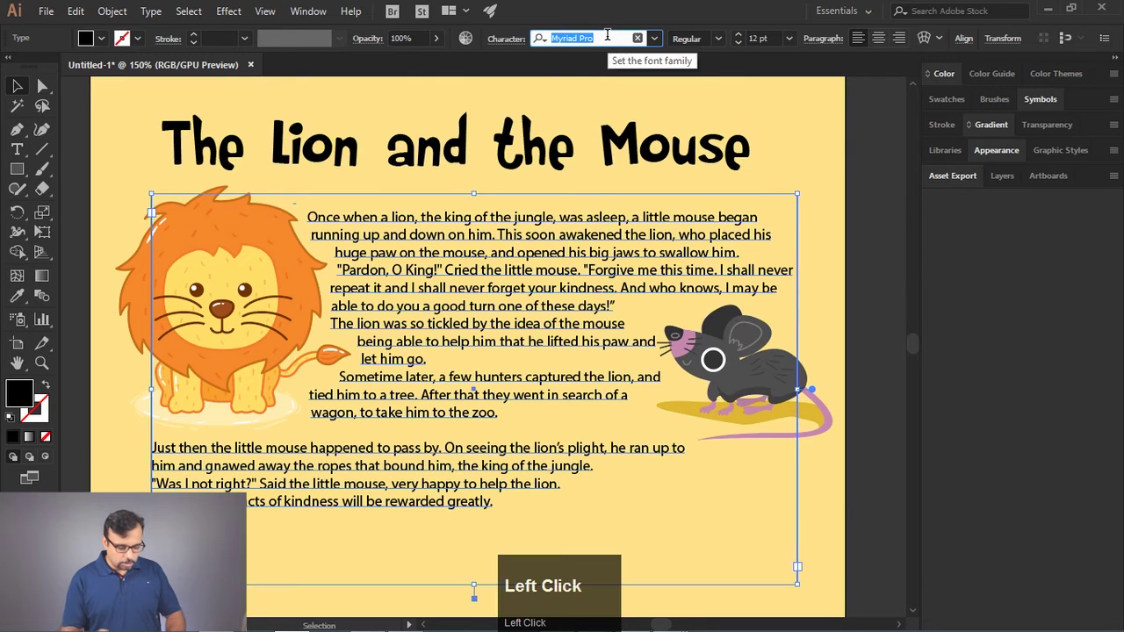
Step: Apply Rumpelstiltskin to the story body text and set its size to 14 pt
{"action": "type", "text": "rump"}
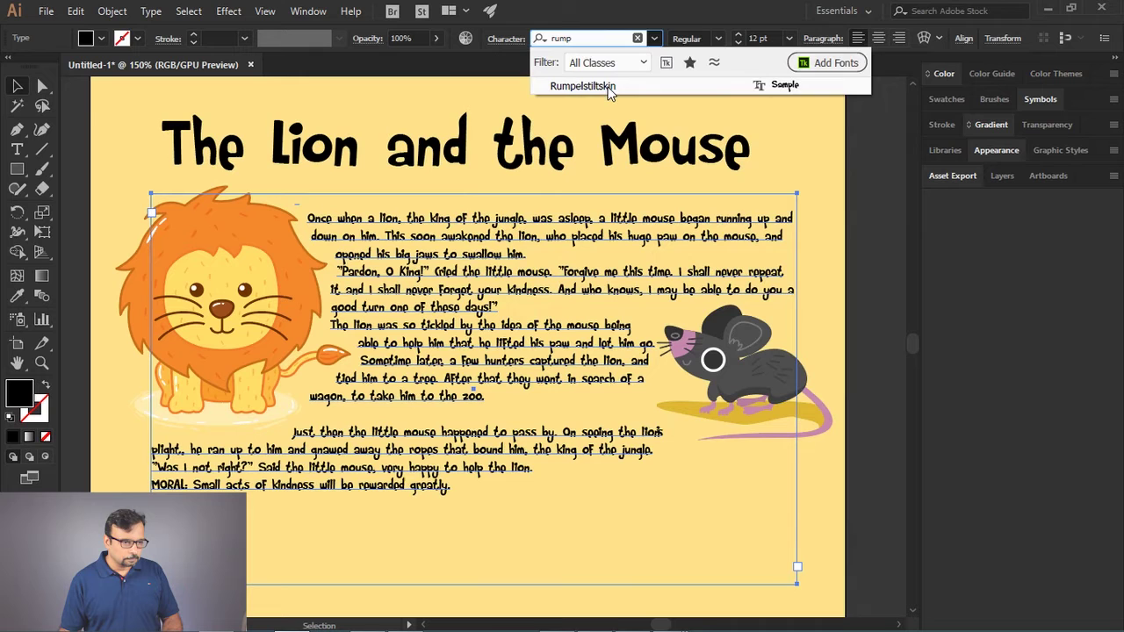
{"action": "left_click", "coordinate": [613, 92]}
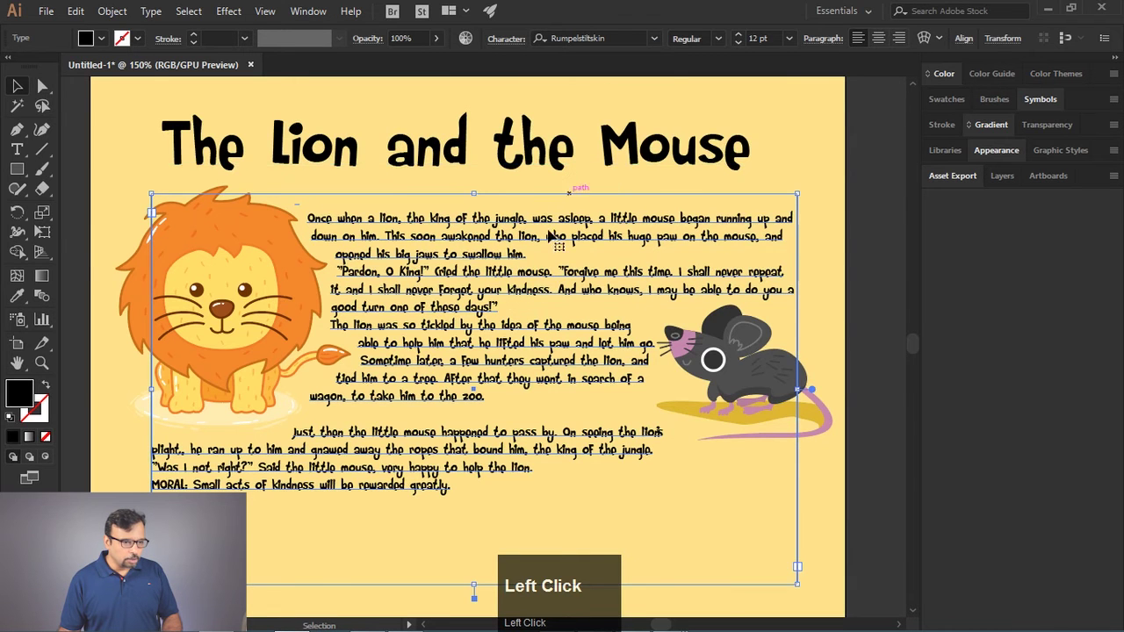
{"action": "scroll", "scroll_direction": "up", "scroll_amount": 3}
{"action": "scroll", "scroll_direction": "down", "scroll_amount": 3}
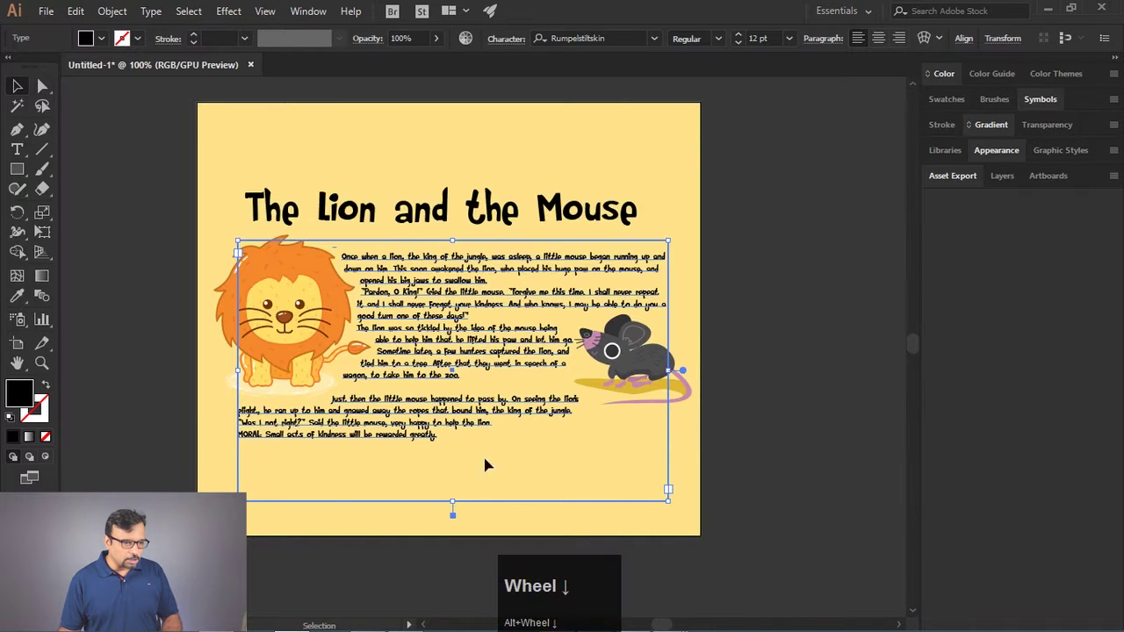
{"action": "left_click", "coordinate": [796, 39]}
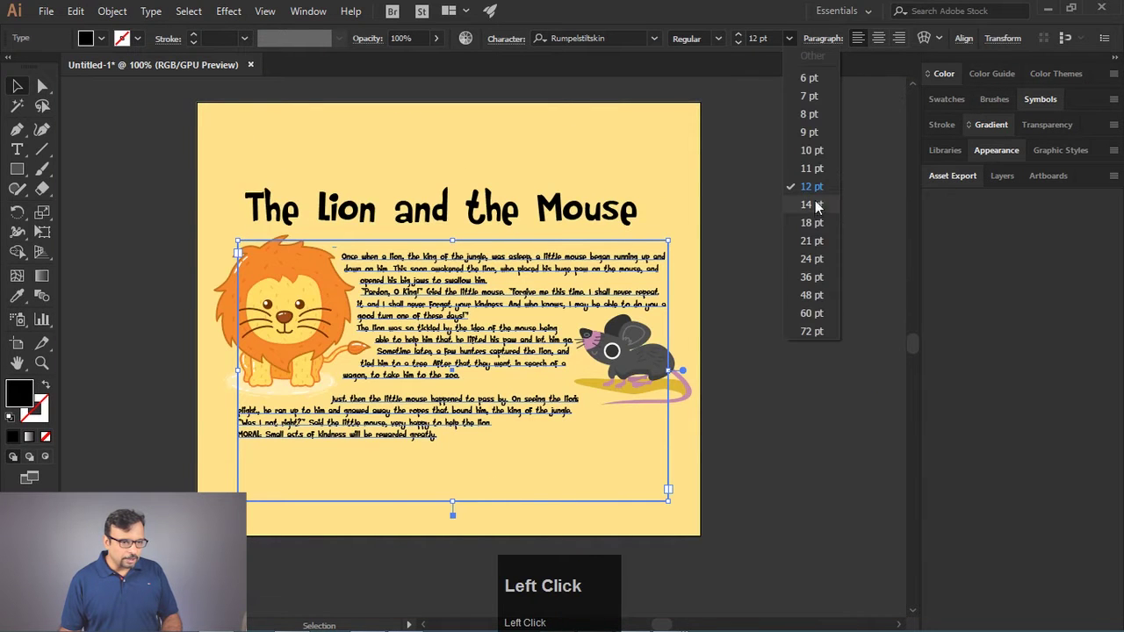
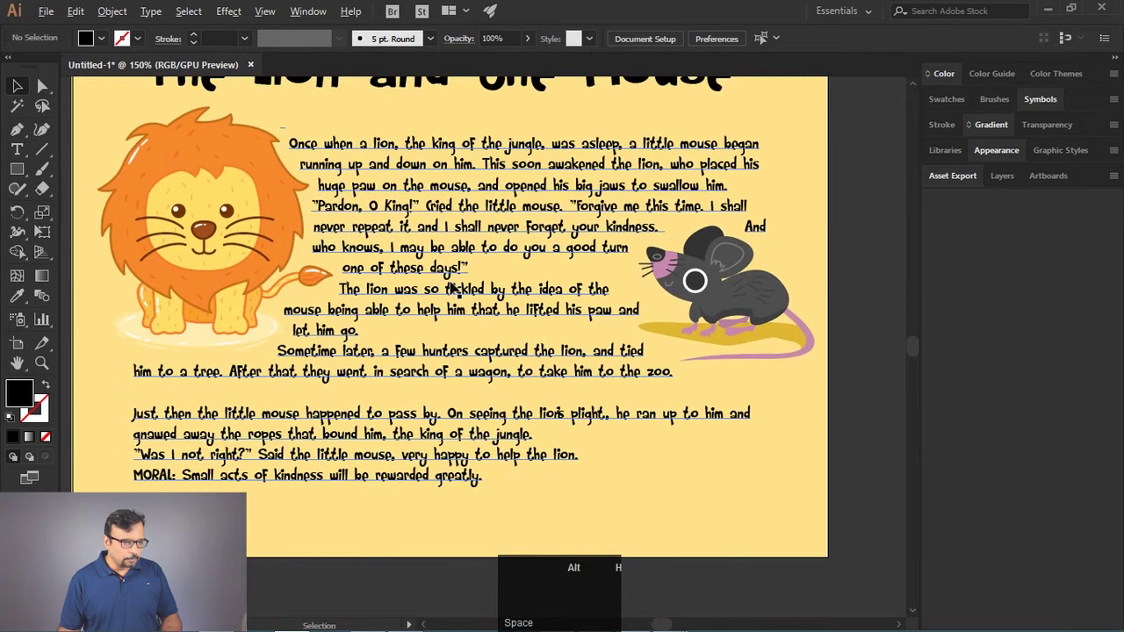
Step: Insert blank lines after 'one of these days!' and 'go.' to separate paragraphs
{"action": "scroll", "scroll_direction": "up", "scroll_amount": 3}
{"action": "left_click", "coordinate": [481, 252]}
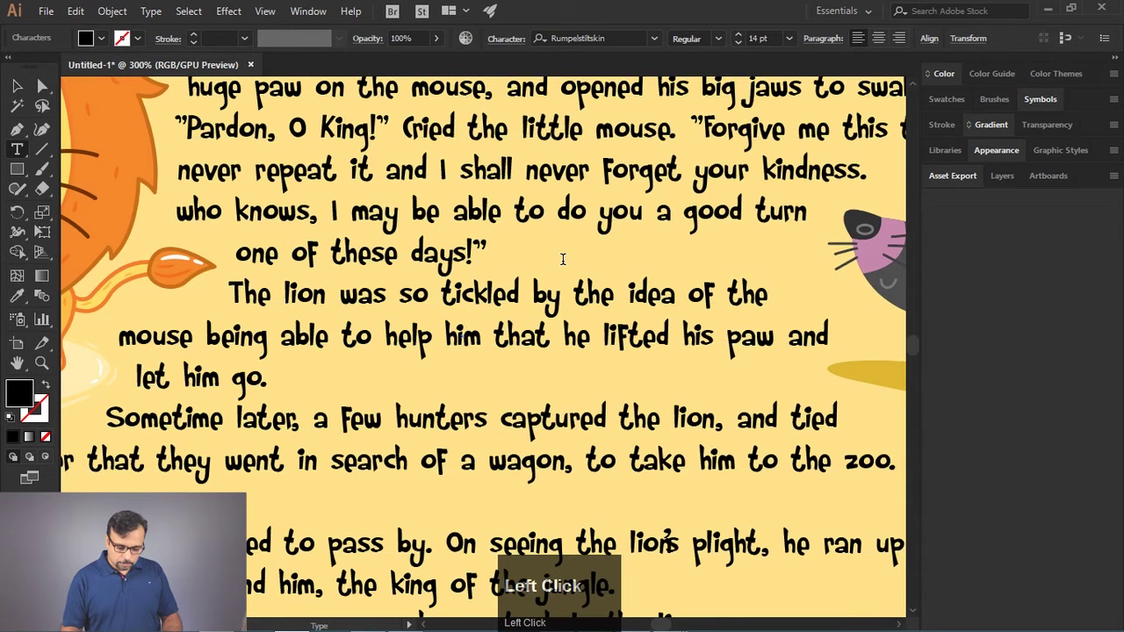
{"action": "key", "text": "Return"}
{"action": "key", "text": "Down"}
{"action": "key", "text": "Return"}
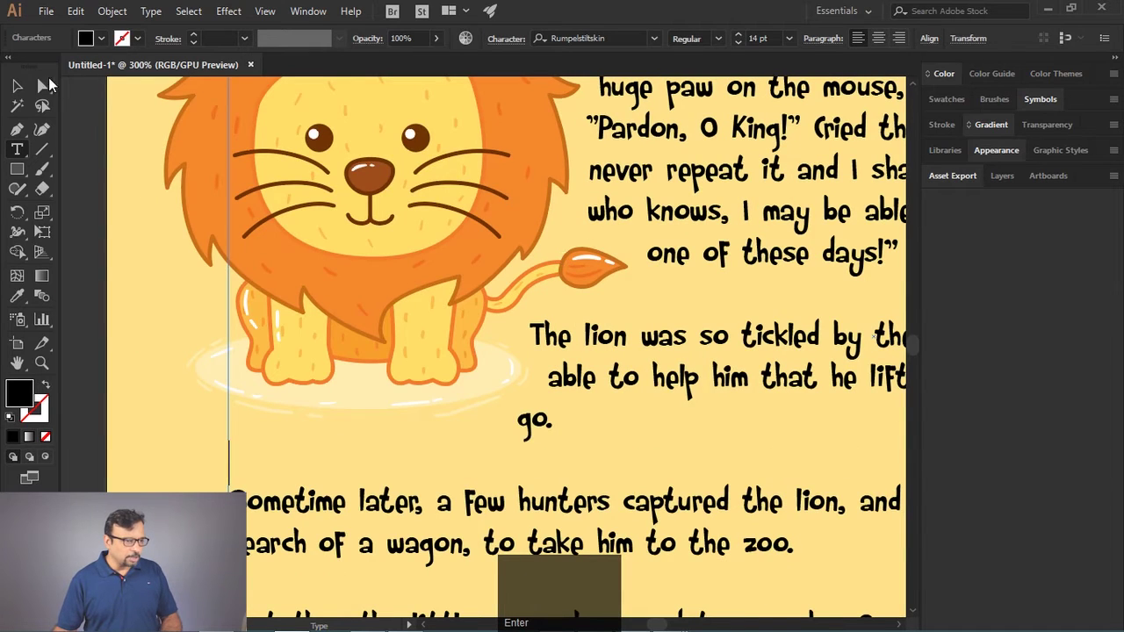